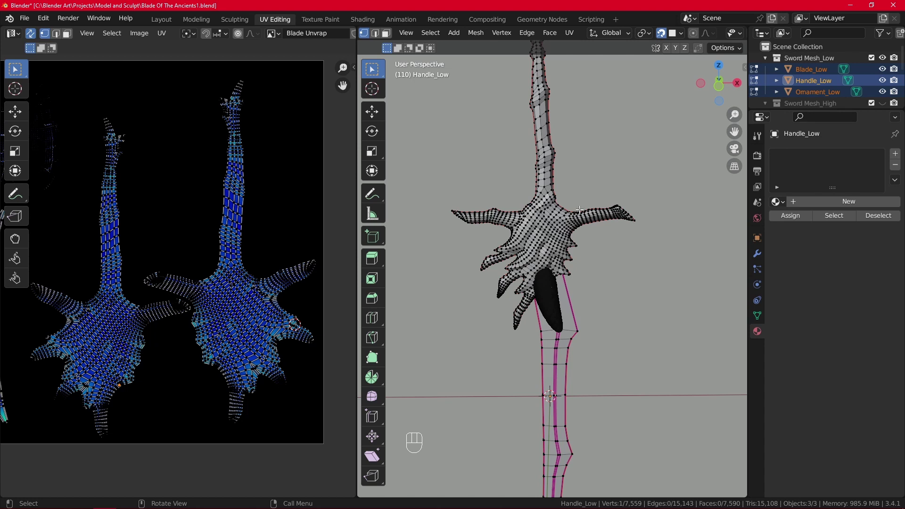
# Zoom and pan across the handle's UV islands in the UV Editor to inspect them closely.
pyautogui.scroll(-3)
pyautogui.scroll(3)
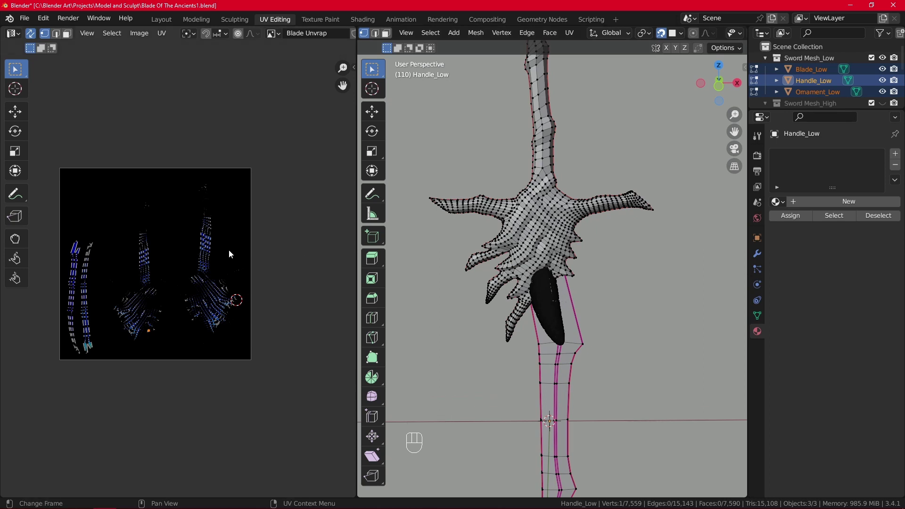
pyautogui.scroll(3)
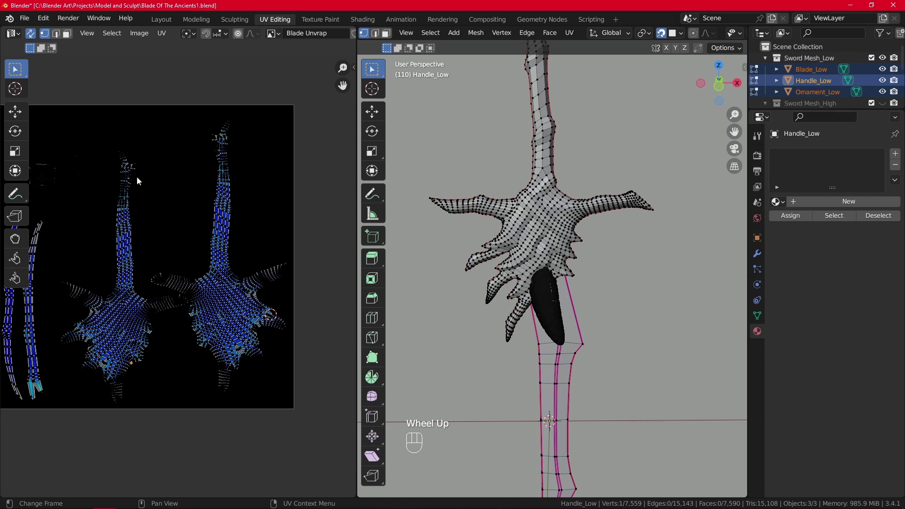
pyautogui.middleClick(117, 193)
pyautogui.scroll(3)
pyautogui.scroll(3)
pyautogui.middleClick(115, 175)
pyautogui.scroll(3)
pyautogui.scroll(-3)
pyautogui.scroll(-3)
pyautogui.middleClick(243, 311)
pyautogui.scroll(3)
pyautogui.middleClick(247, 230)
# Home in on the handle crossguard island and select it as a linked UV island.
pyautogui.scroll(-3)
pyautogui.scroll(3)
pyautogui.scroll(-3)
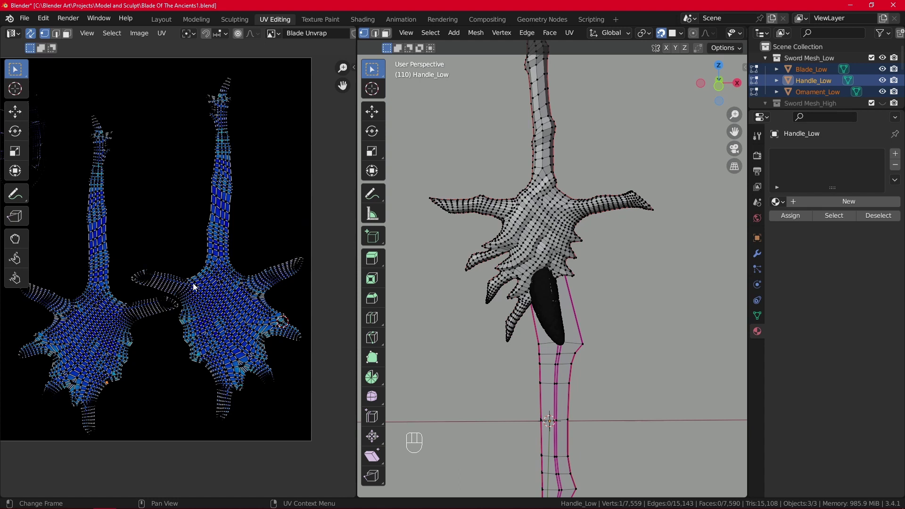
pyautogui.scroll(-3)
pyautogui.middleClick(116, 280)
pyautogui.scroll(3)
pyautogui.middleClick(239, 348)
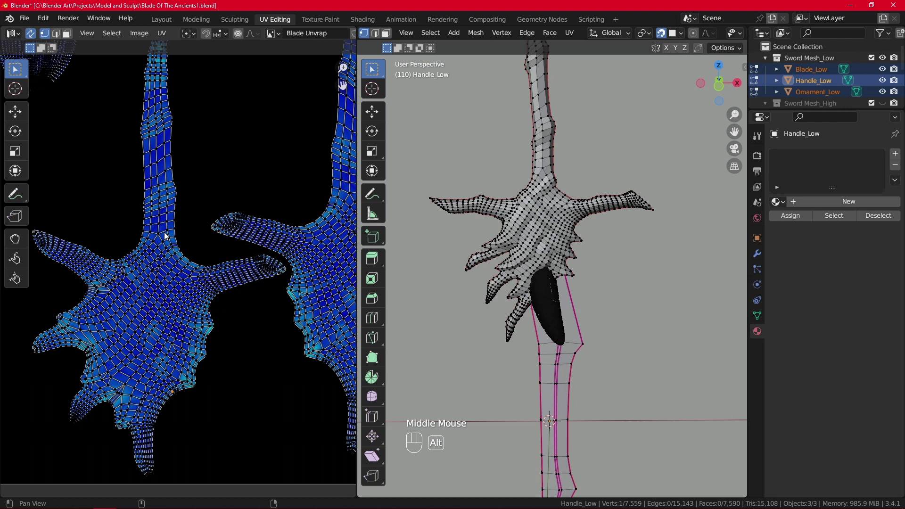
pyautogui.scroll(-3)
pyautogui.scroll(3)
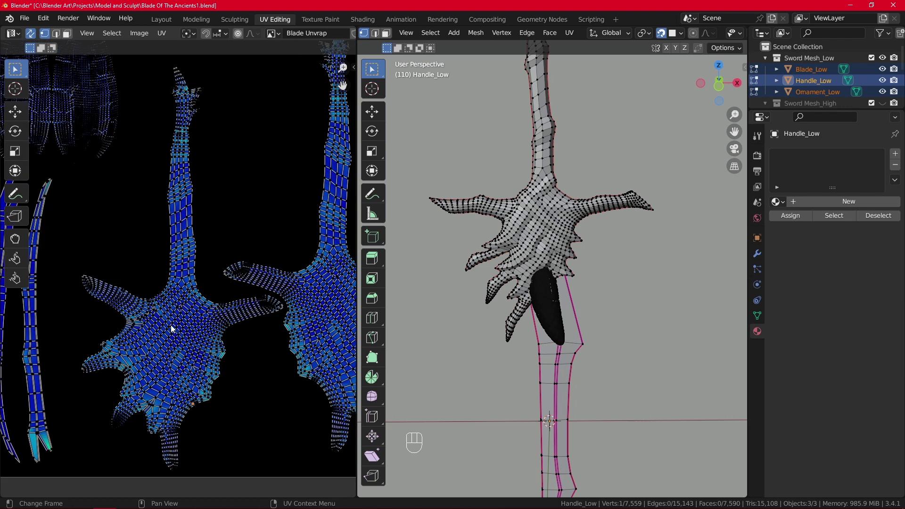
pyautogui.scroll(-3)
pyautogui.scroll(3)
pyautogui.click(168, 339)
pyautogui.press('l')
pyautogui.press('r')
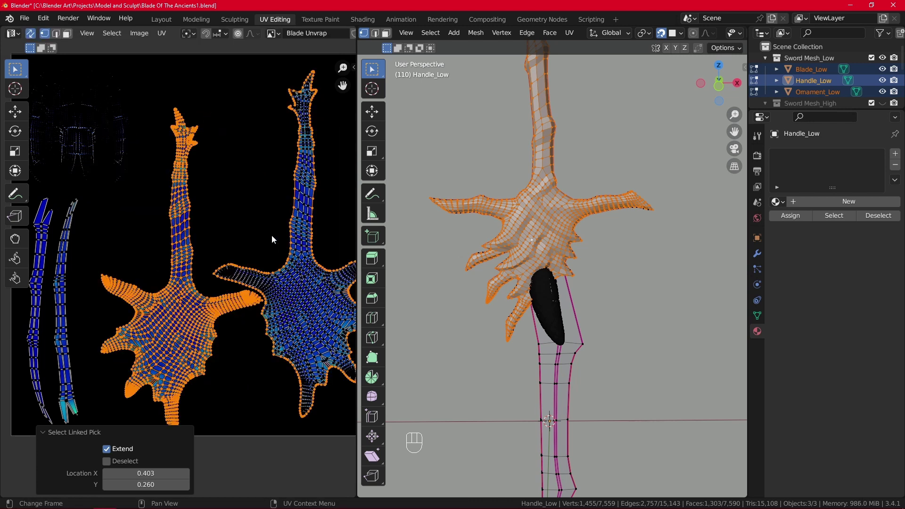
pyautogui.click(228, 149)
pyautogui.scroll(-3)
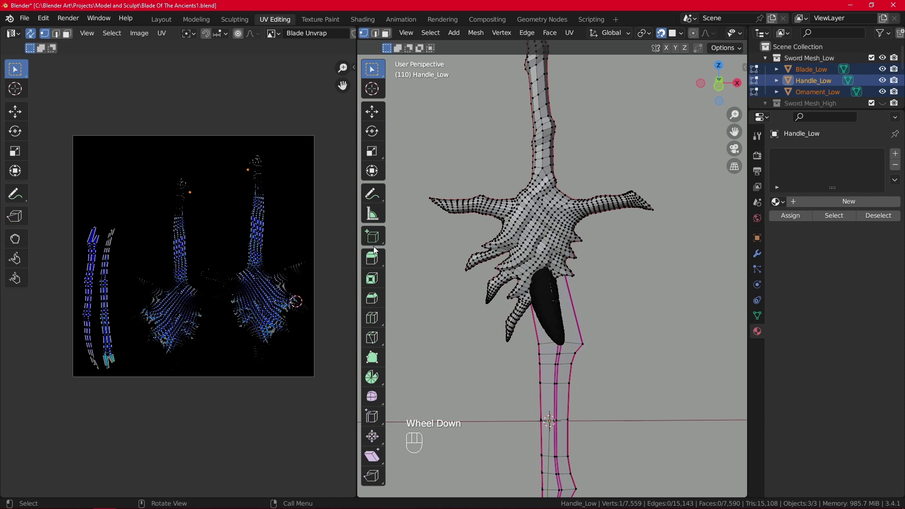
pyautogui.scroll(-3)
pyautogui.scroll(3)
pyautogui.scroll(-3)
pyautogui.scroll(3)
pyautogui.scroll(-3)
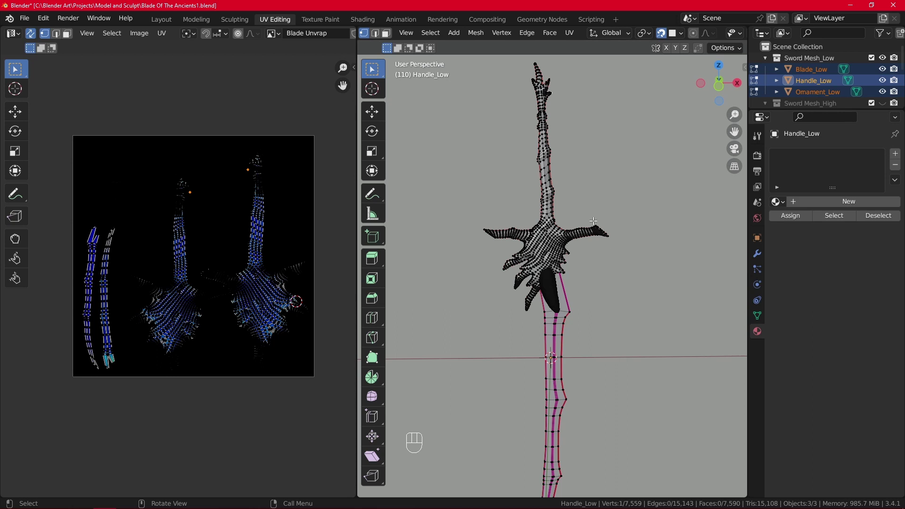
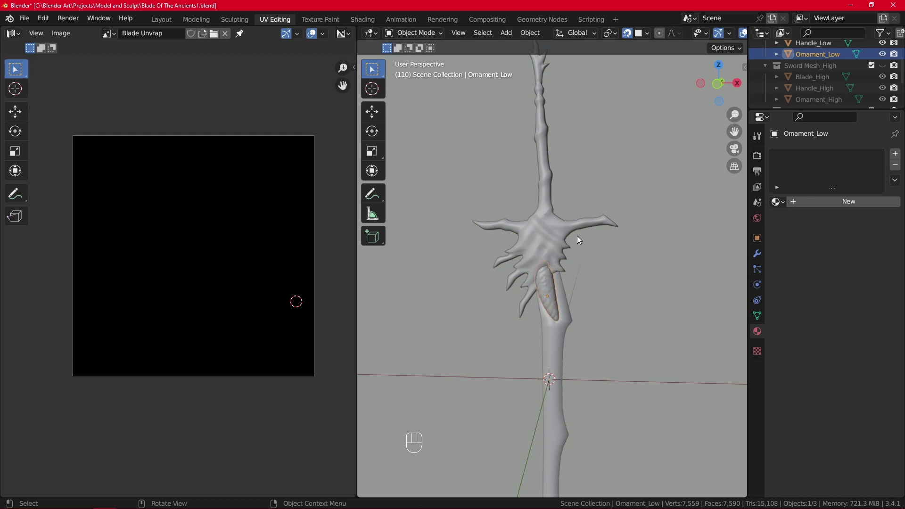
# In Object Mode, select Ornament_Low in the viewport and check it has no material.
pyautogui.click(530, 208)
pyautogui.click(547, 223)
pyautogui.click(570, 295)
pyautogui.moveTo(547, 289); pyautogui.dragTo(631, 261)
# Select Handle_Low then Blade_Low, confirming neither has a material assigned.
pyautogui.click(524, 242)
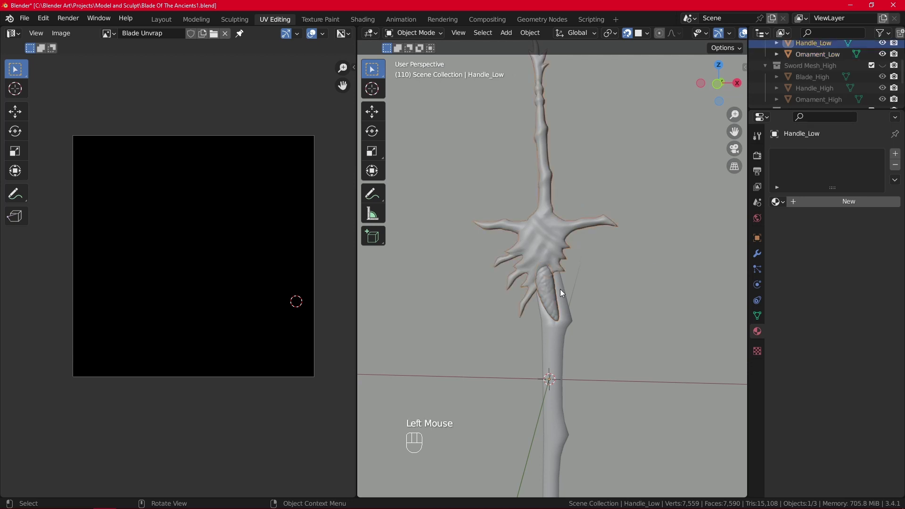
pyautogui.click(564, 321)
pyautogui.click(574, 327)
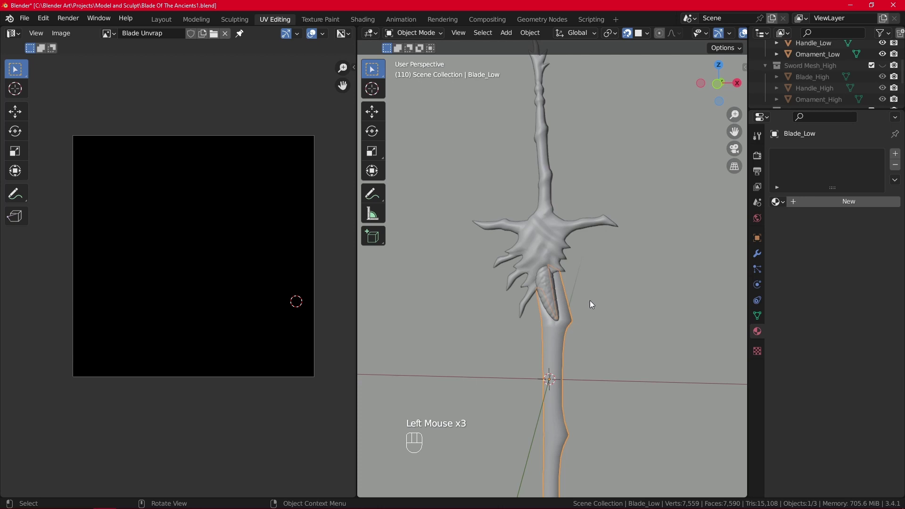
# Give Handle_Low a new material of its own in Material Properties.
pyautogui.click(556, 238)
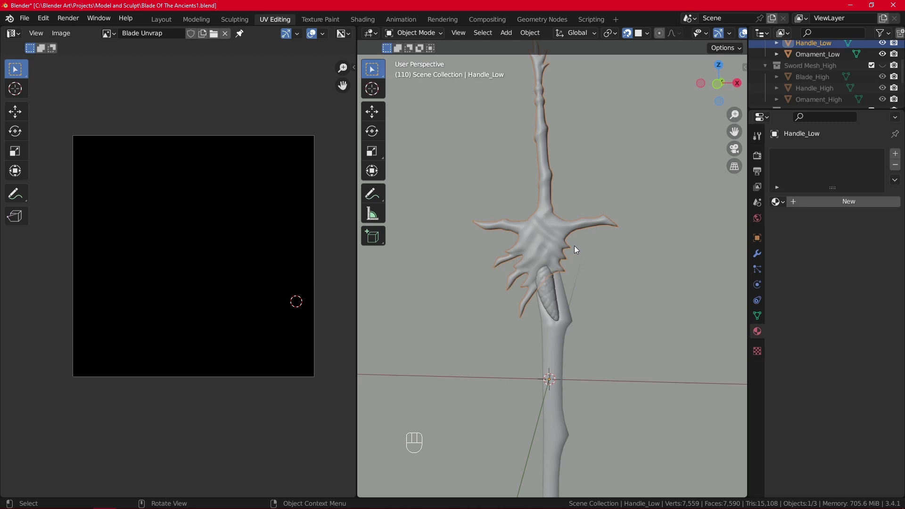
pyautogui.click(558, 242)
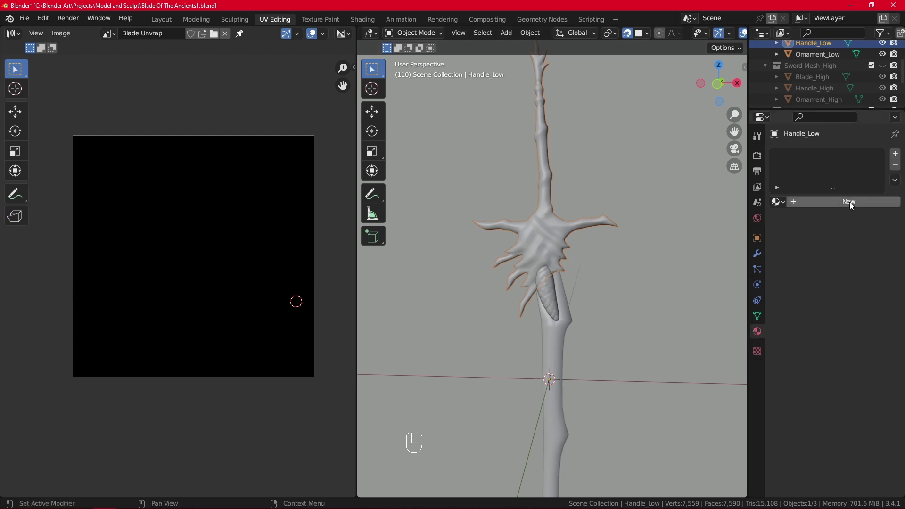
pyautogui.click(852, 206)
pyautogui.moveTo(813, 207); pyautogui.dragTo(660, 304)
pyautogui.press('BackSpace')
# Give Ornament_Low a new material named Ornament and Blade_Low one named Blade.
pyautogui.click(555, 289)
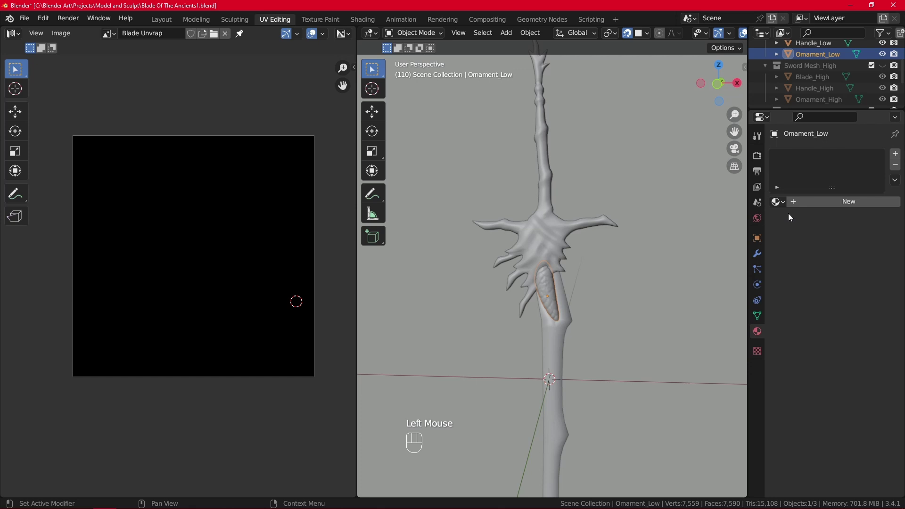
pyautogui.click(818, 207)
pyautogui.moveTo(825, 204); pyautogui.dragTo(620, 292)
pyautogui.click(550, 342)
pyautogui.click(832, 207)
pyautogui.moveTo(822, 207); pyautogui.dragTo(637, 291)
# Click through the ornament, handle and blade pieces to verify each material, ending on Blade_Low.
pyautogui.scroll(3)
pyautogui.click(543, 282)
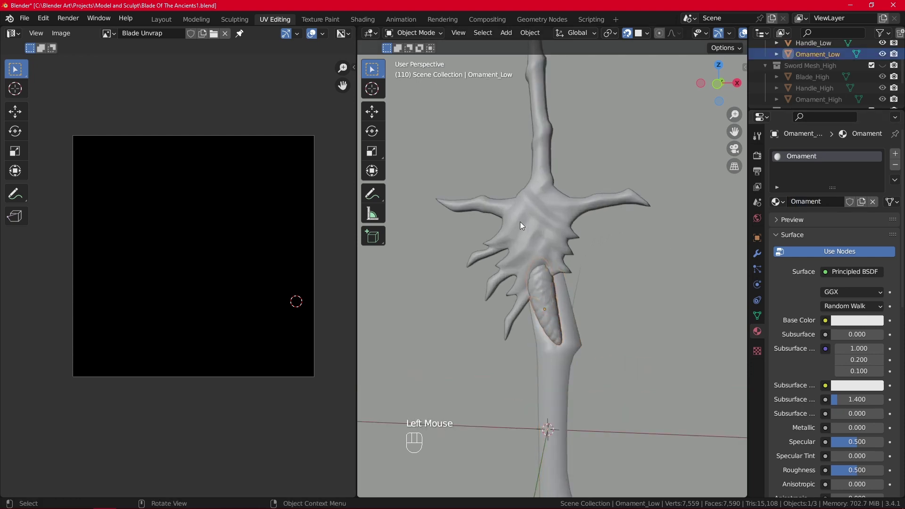
pyautogui.click(523, 224)
pyautogui.click(562, 364)
pyautogui.click(554, 233)
pyautogui.click(569, 341)
# Expand the Sword Mesh_Low collection in the Outliner to show its three parts.
pyautogui.scroll(-3)
pyautogui.scroll(3)
pyautogui.click(615, 306)
pyautogui.scroll(-3)
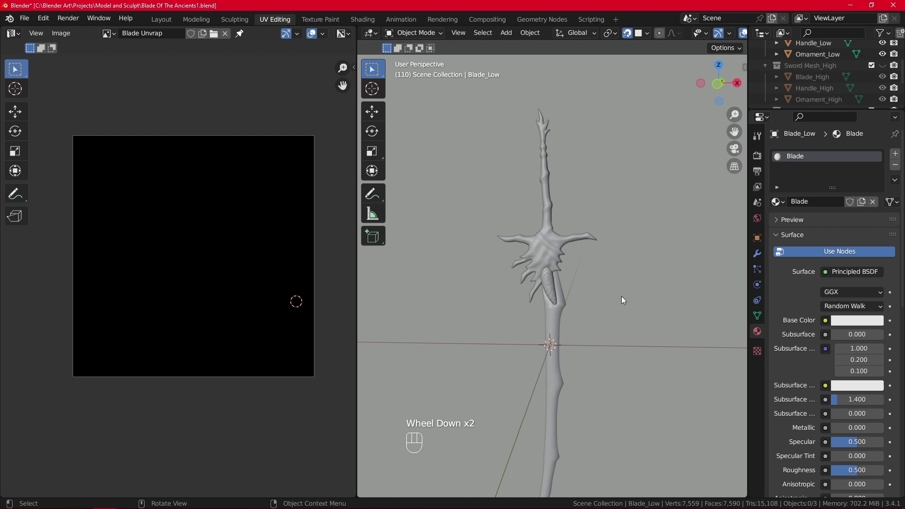
pyautogui.scroll(3)
pyautogui.scroll(-3)
pyautogui.click(886, 67)
pyautogui.click(885, 66)
pyautogui.scroll(3)
pyautogui.scroll(3)
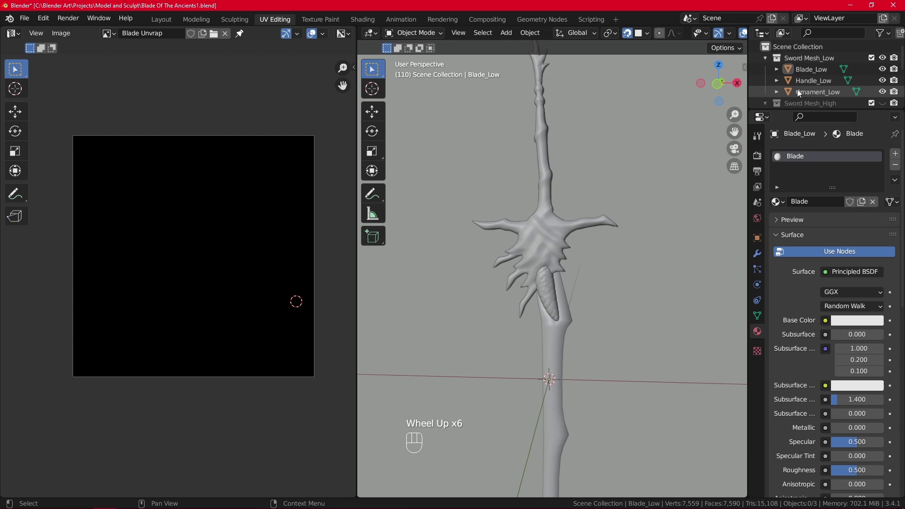
# Select Blade_Low, Handle_Low and Ornament_Low together and save Blade Of The Ancients1.
pyautogui.moveTo(639, 373); pyautogui.dragTo(30, 17)
pyautogui.moveTo(30, 17); pyautogui.dragTo(42, 87)
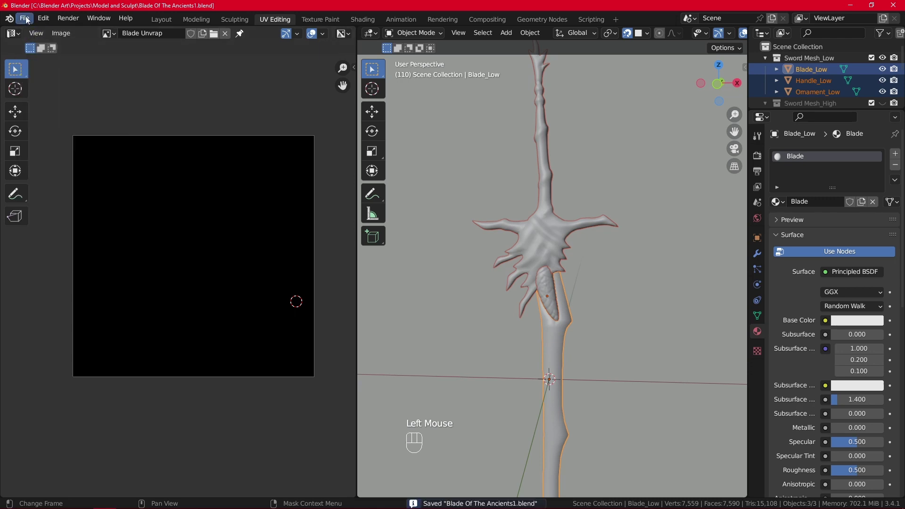
pyautogui.moveTo(28, 20); pyautogui.dragTo(178, 288)
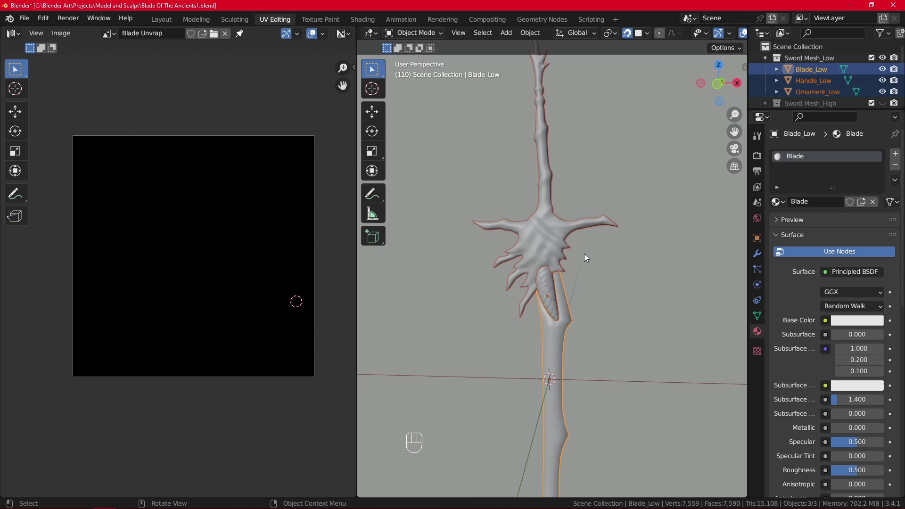
# Collapse the low-poly collection in the Outliner and deselect the low-poly parts.
pyautogui.scroll(-3)
pyautogui.scroll(3)
pyautogui.scroll(-3)
pyautogui.scroll(3)
pyautogui.scroll(-3)
pyautogui.scroll(3)
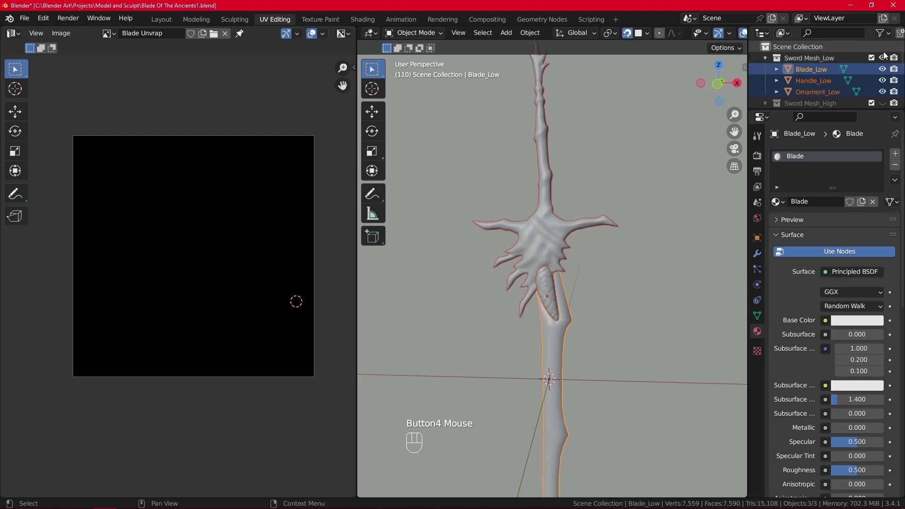
pyautogui.click(887, 61)
pyautogui.scroll(-3)
pyautogui.click(885, 48)
pyautogui.click(465, 185)
# Use Select Objects on the Sword Mesh_High collection to select all three high-poly parts.
pyautogui.rightClick(553, 245)
pyautogui.click(554, 251)
pyautogui.scroll(3)
pyautogui.scroll(-3)
pyautogui.scroll(-3)
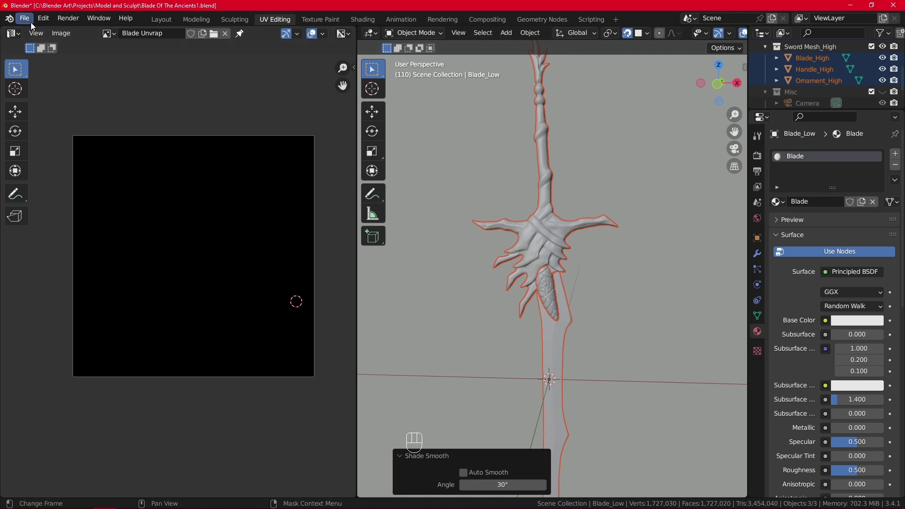
pyautogui.moveTo(33, 24); pyautogui.dragTo(177, 285)
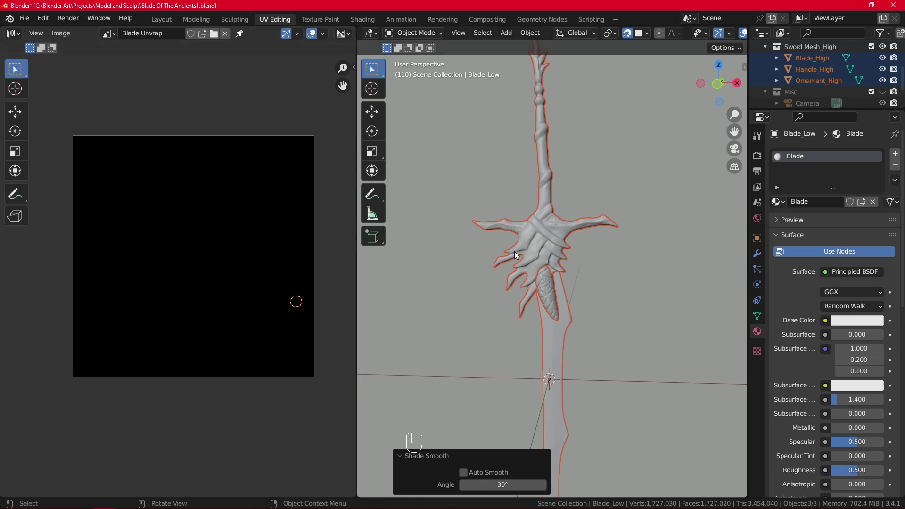
pyautogui.scroll(-3)
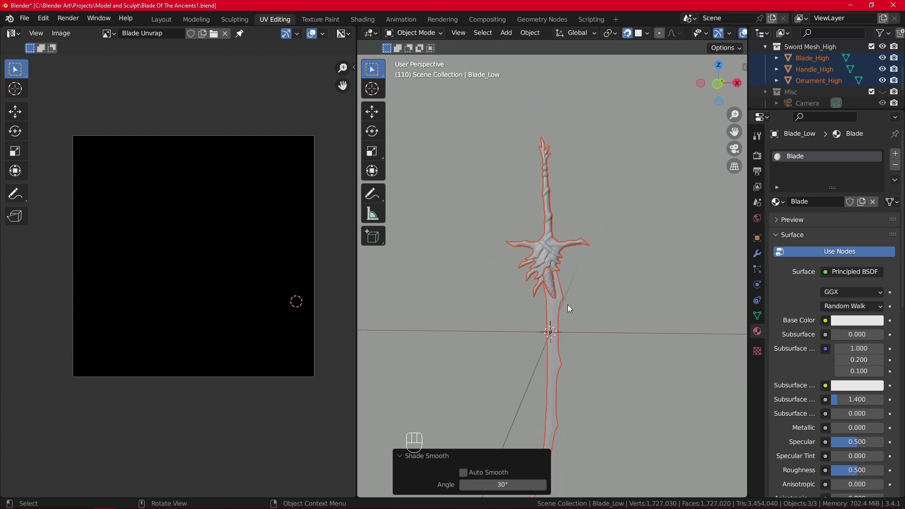